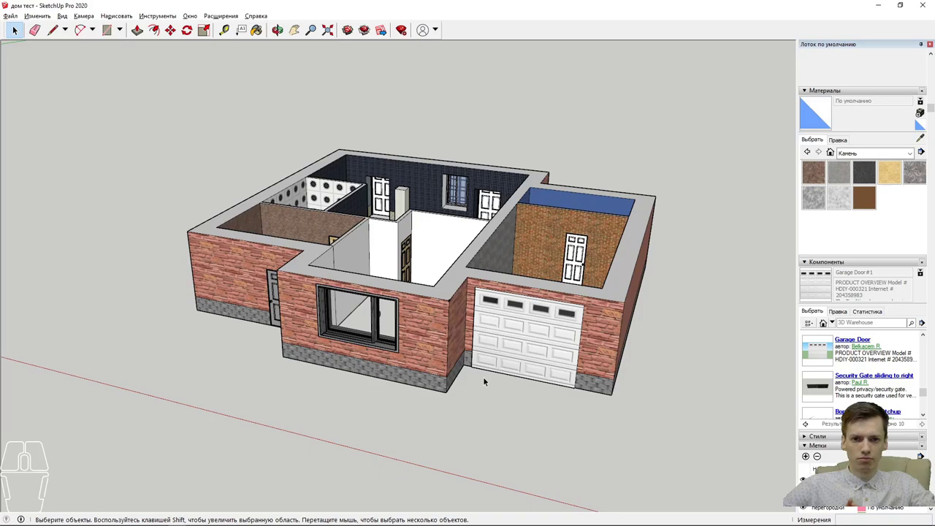
Step: Orbit and zoom around the house from several sides, finishing with a view from below
drag(536, 327, 486, 406)
drag(487, 374, 376, 460)
scroll(up, 3)
scroll(up, 3)
scroll(down, 3)
drag(309, 407, 504, 105)
scroll(up, 3)
drag(470, 212, 525, 162)
drag(451, 231, 464, 131)
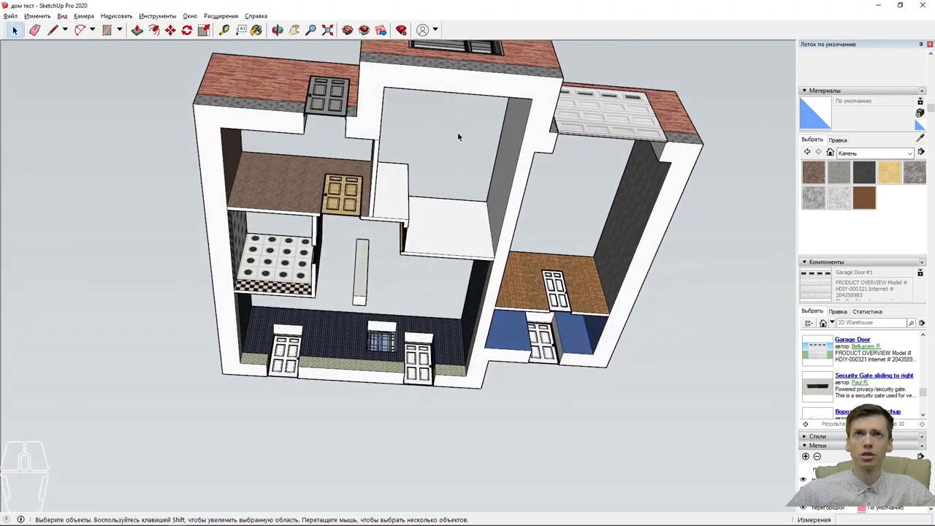
Step: Bring the large front window into a close, head-on view and select it
drag(456, 142, 381, 444)
scroll(up, 3)
drag(298, 387, 273, 449)
click(262, 437)
scroll(up, 3)
Step: Enter the window component down to its inner frame parts, ready for the light wood floor material
double_click(263, 437)
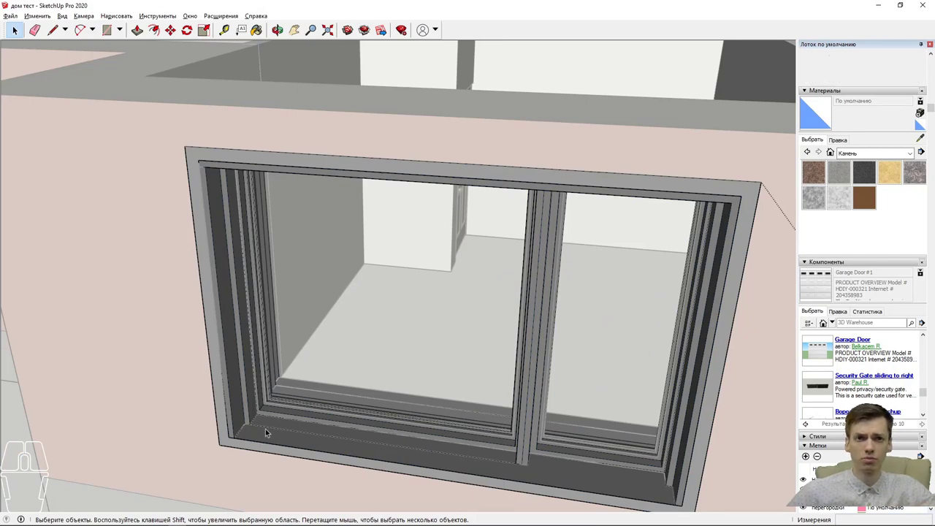
click(257, 433)
double_click(233, 441)
double_click(225, 418)
click(227, 417)
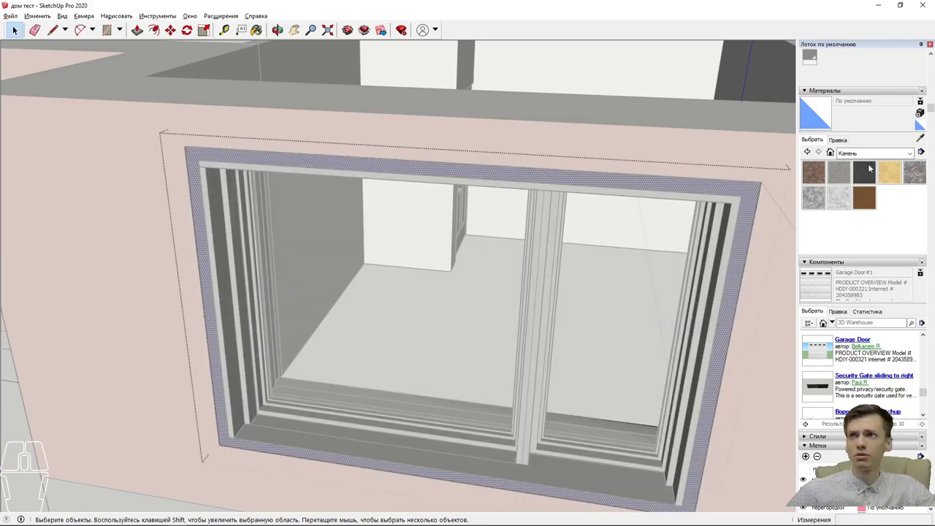
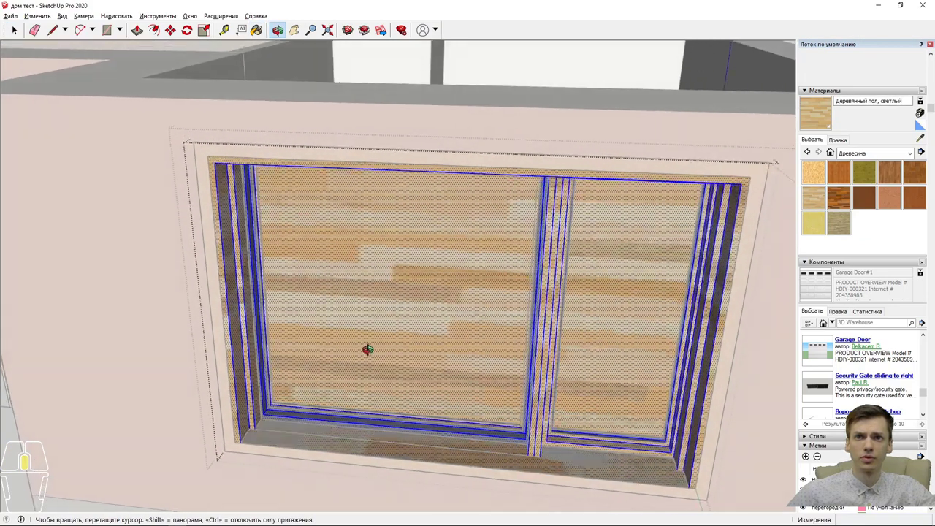
Step: Paint the window frame and panes with the light wood floor texture and face the window straight on
click(18, 36)
click(348, 299)
double_click(350, 299)
double_click(399, 367)
drag(426, 350, 486, 325)
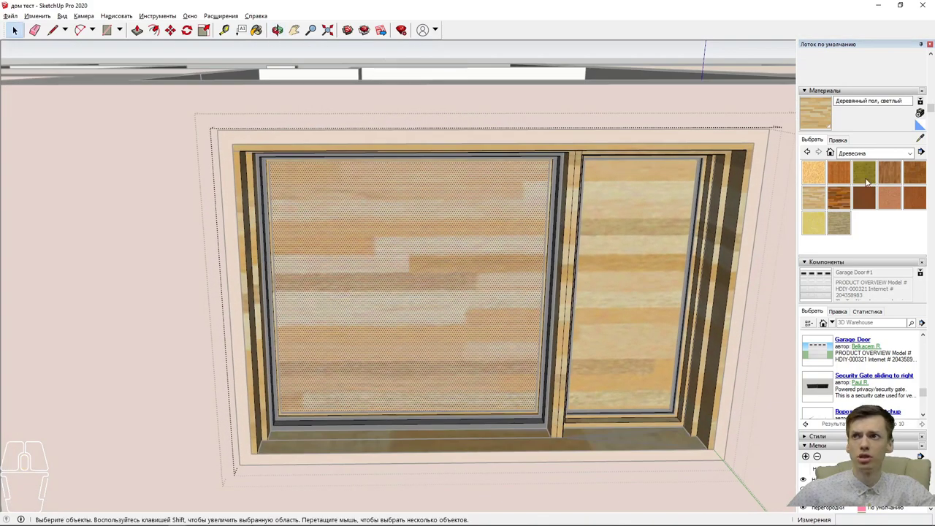
Step: Switch the Materials tray to the 'Стекло и зеркала' (Glass and Mirrors) collection
click(877, 155)
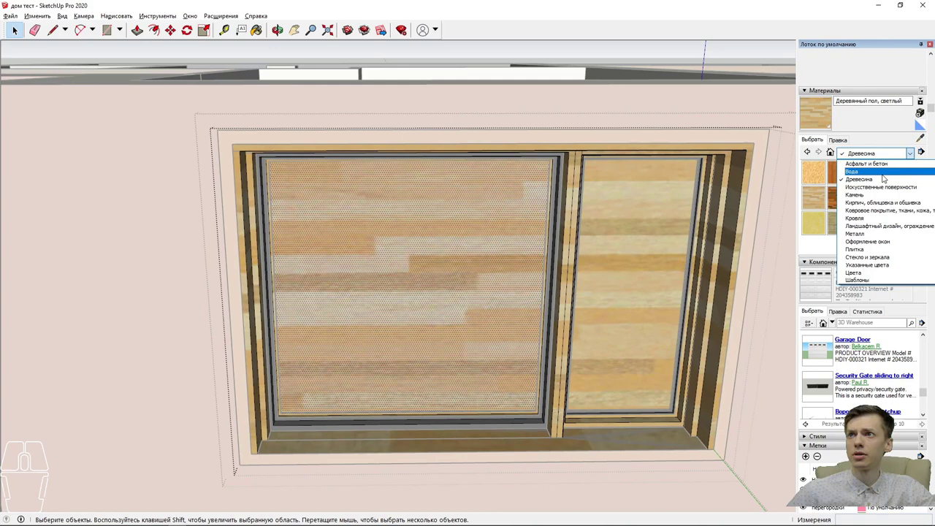
click(885, 260)
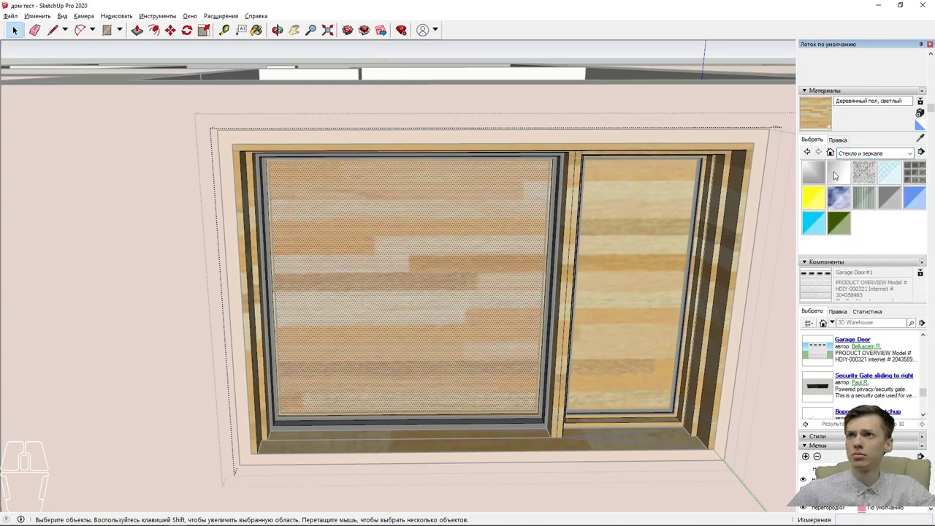
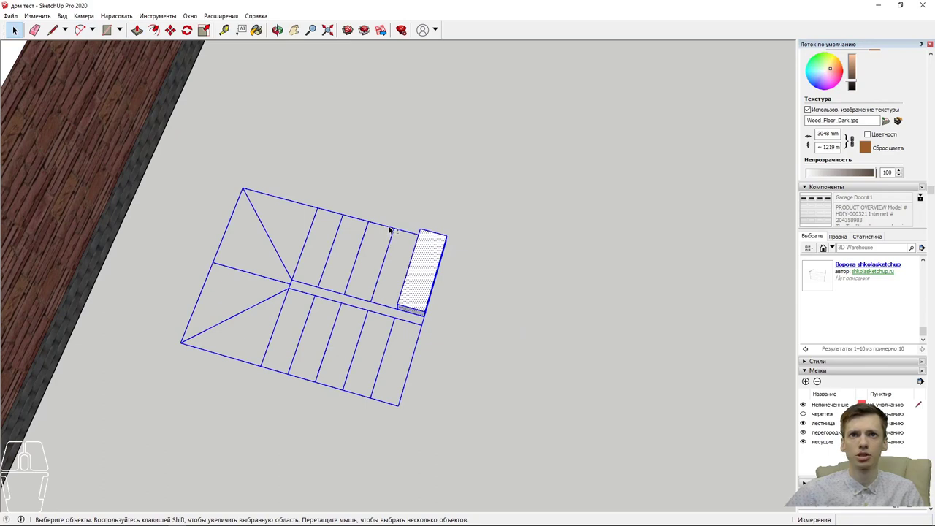
Step: Deselect the stair layout and Push/Pull the flight's step rectangles up to increasing heights
click(393, 227)
drag(379, 291, 404, 241)
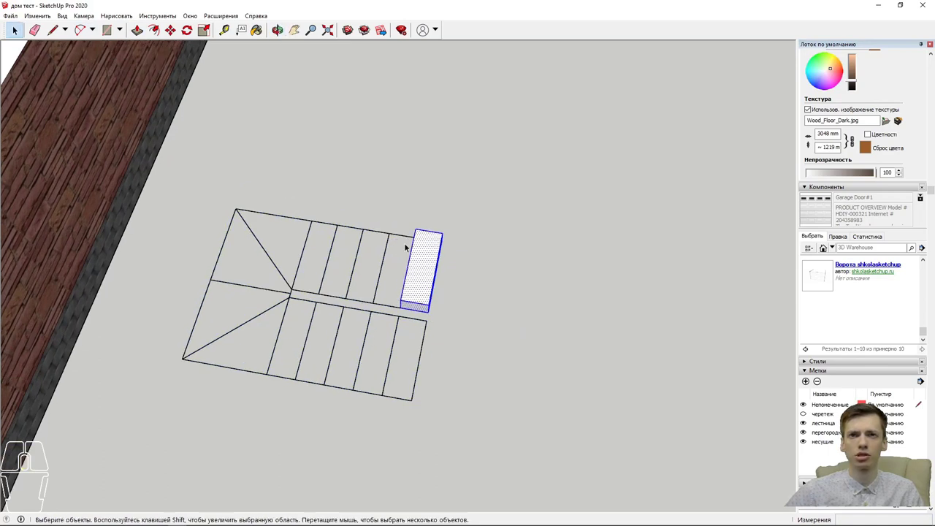
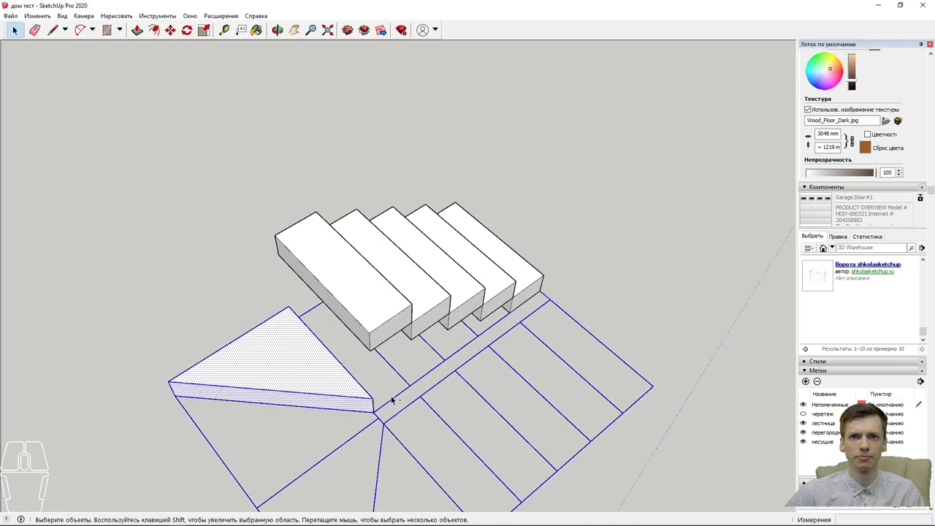
Step: Choose the Move tool with the triangular corner step selected
click(398, 398)
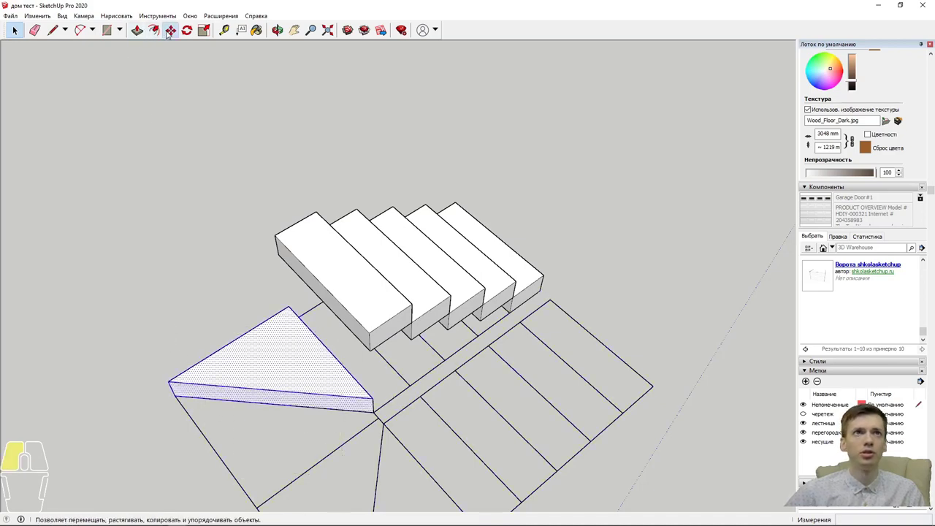
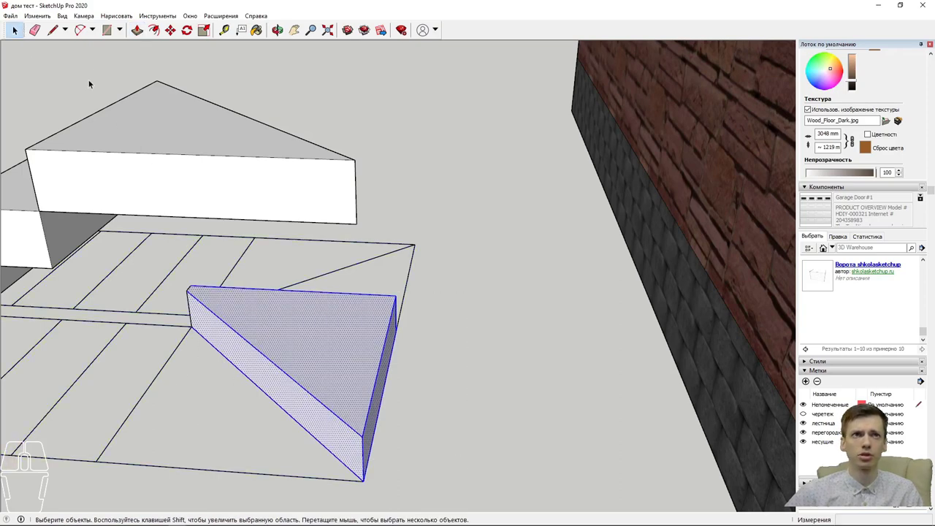
Step: Copy the triangular step from its lower corner onto the top step as the turning landing
click(169, 33)
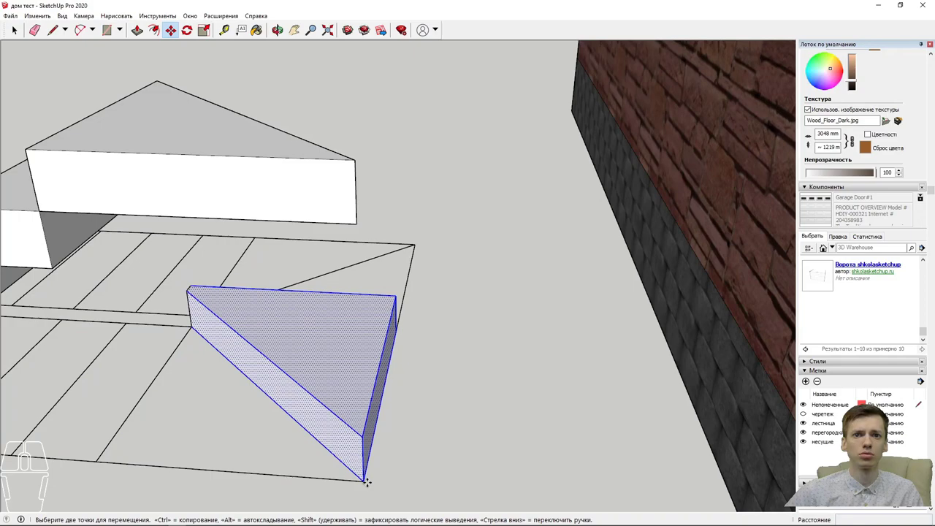
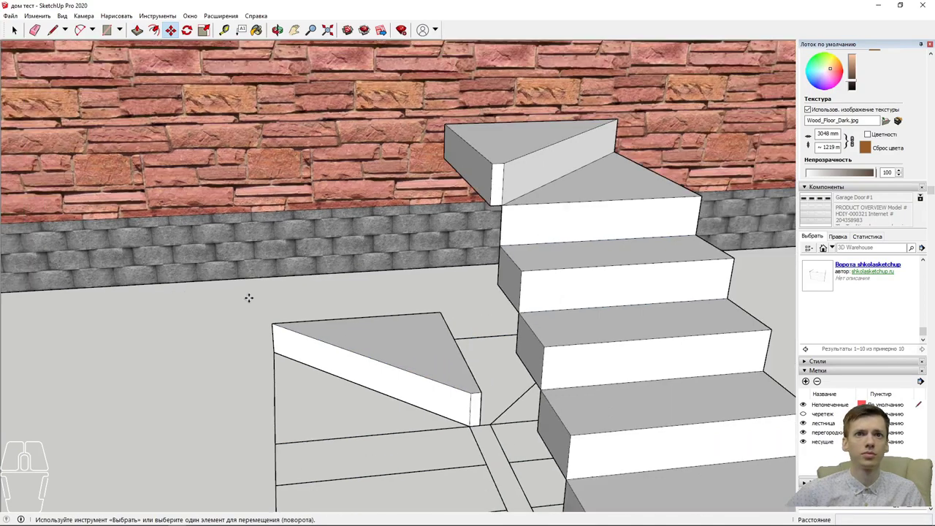
click(17, 27)
drag(124, 220, 190, 265)
drag(561, 471, 352, 368)
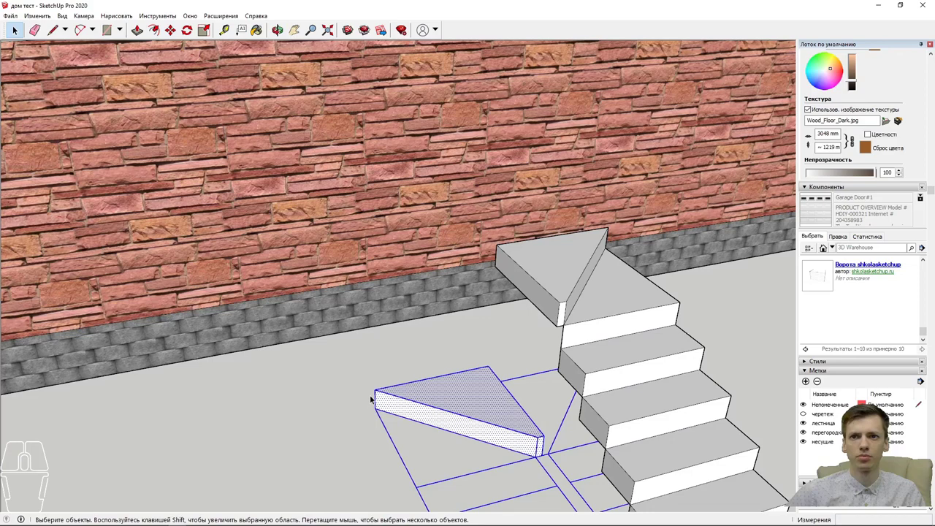
Step: Push/Pull the upper triangular step to a 200 mm thickness and check it from the front
click(499, 469)
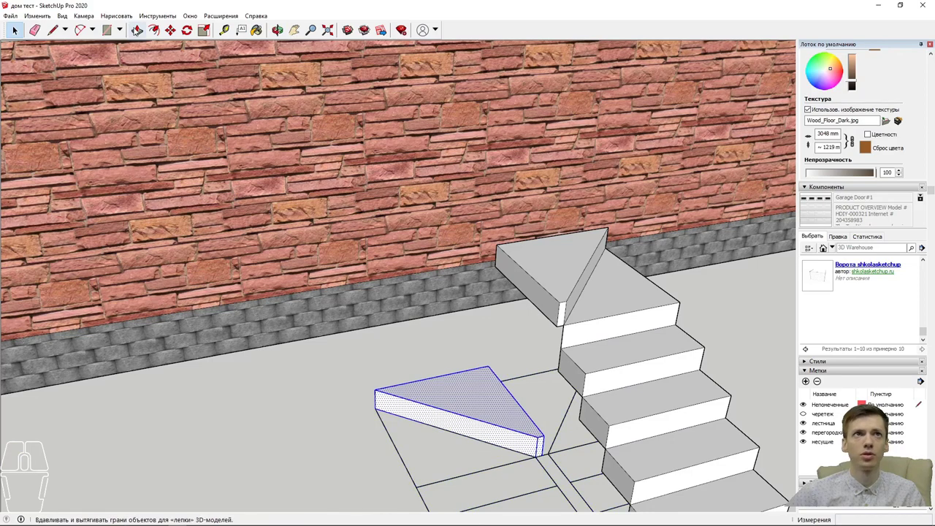
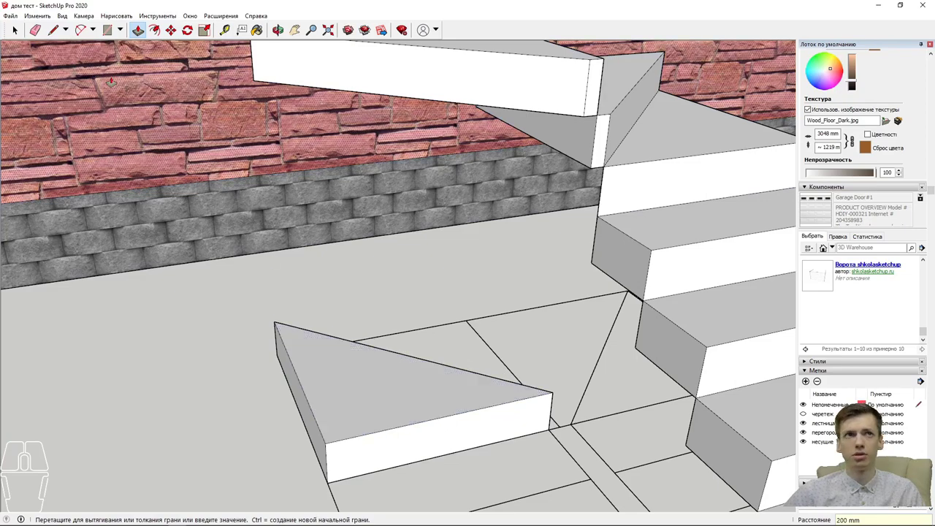
click(22, 27)
drag(296, 351, 351, 354)
drag(479, 447, 309, 319)
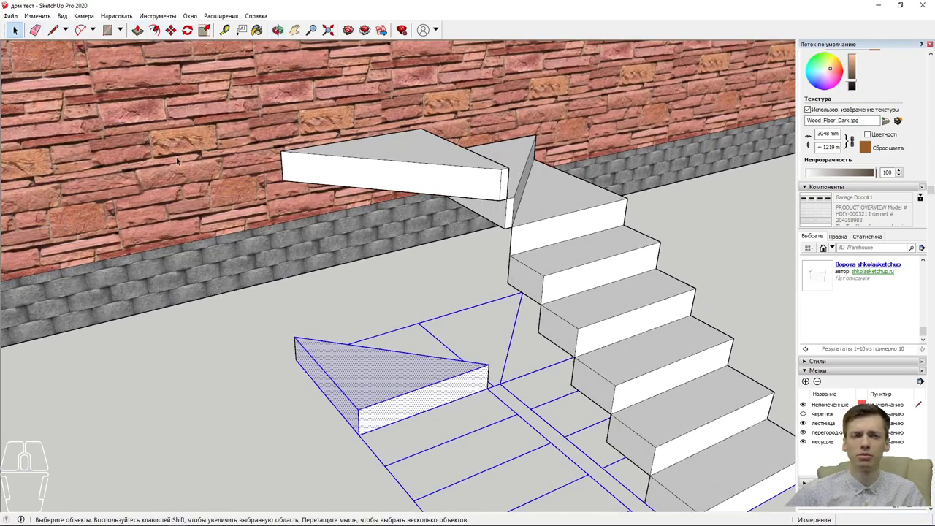
Step: Move the lower triangular wedge 1600 mm up by its corner onto the first turning step
click(431, 449)
click(432, 449)
drag(487, 458, 335, 313)
click(448, 443)
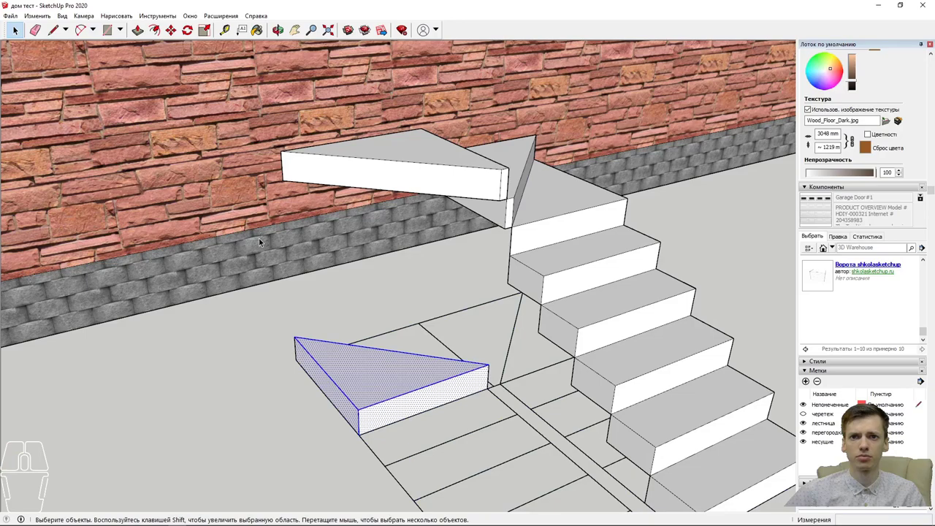
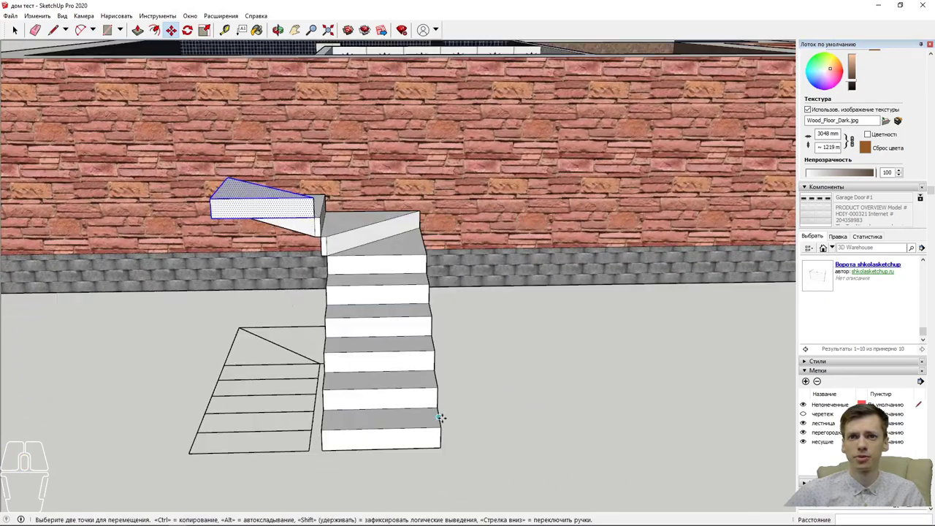
click(26, 34)
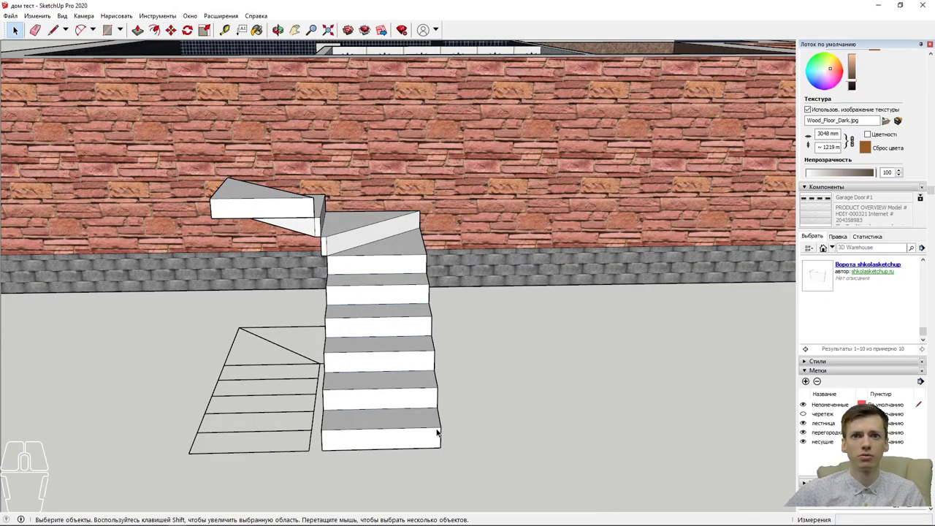
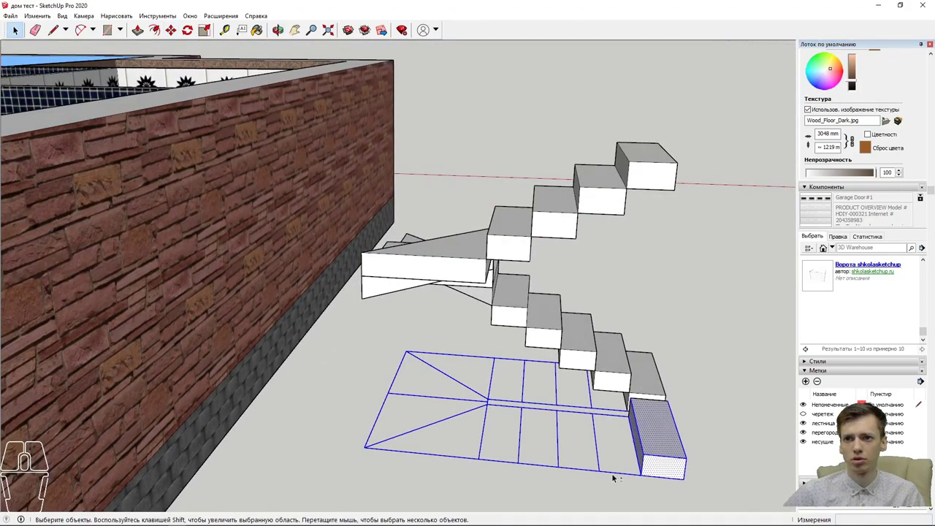
Step: Orbit and zoom into the house interior to bring the textured rooms into view
click(620, 473)
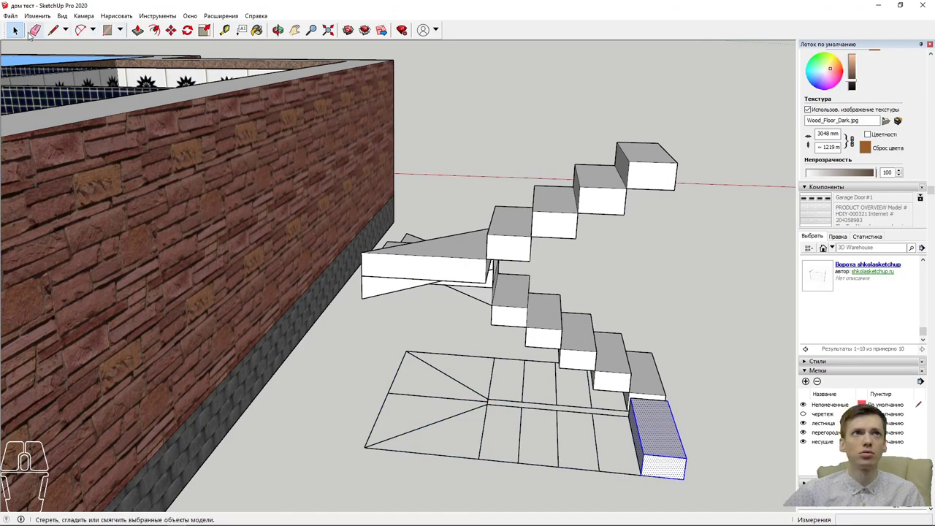
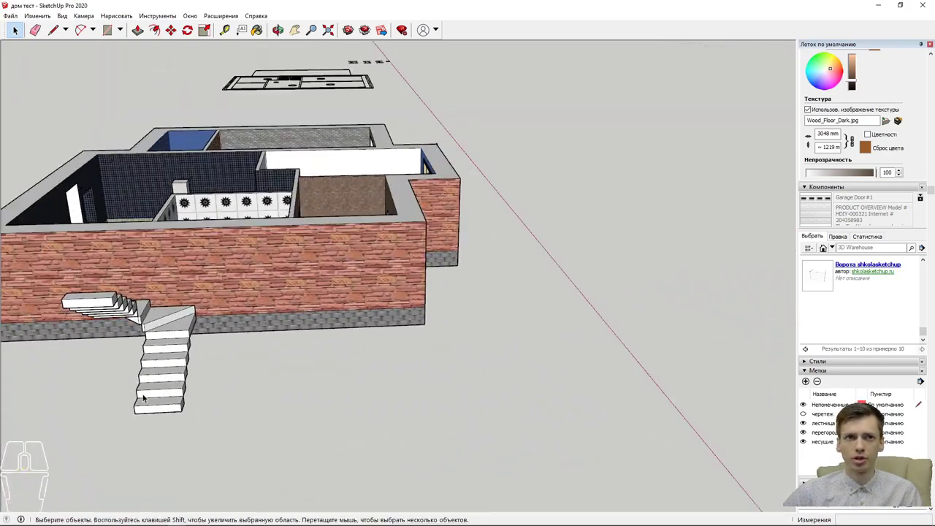
drag(249, 349, 128, 479)
middle_click(87, 403)
scroll(up, 3)
drag(88, 394, 106, 394)
scroll(up, 3)
scroll(up, 3)
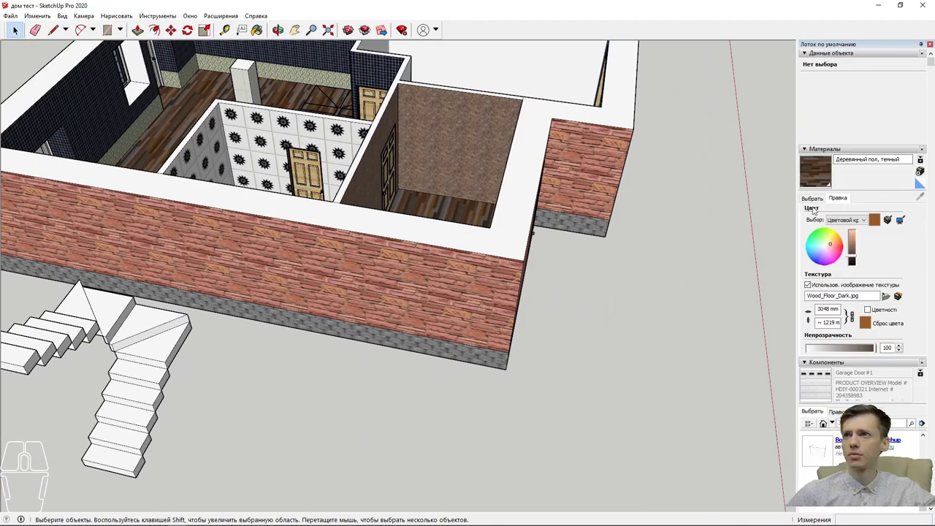
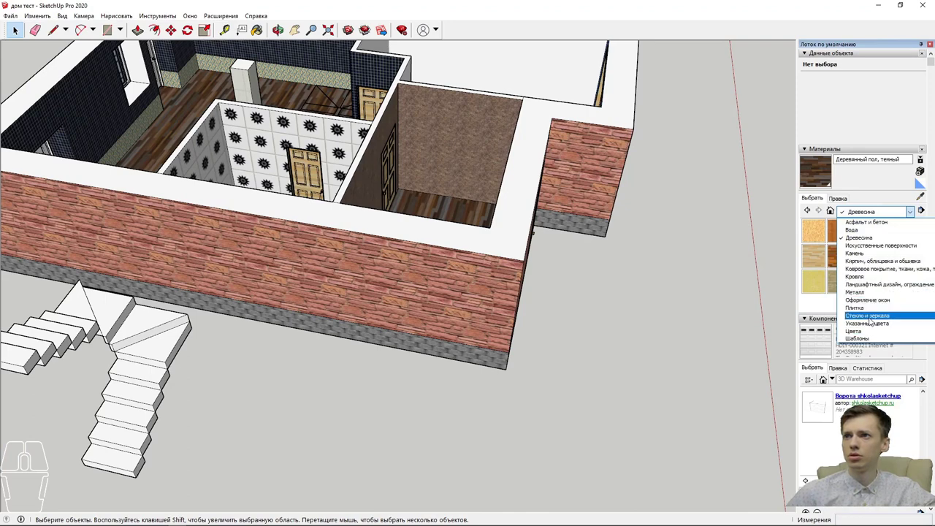
Step: Switch the Materials browser to the Metal collection and reopen the collections list
click(875, 293)
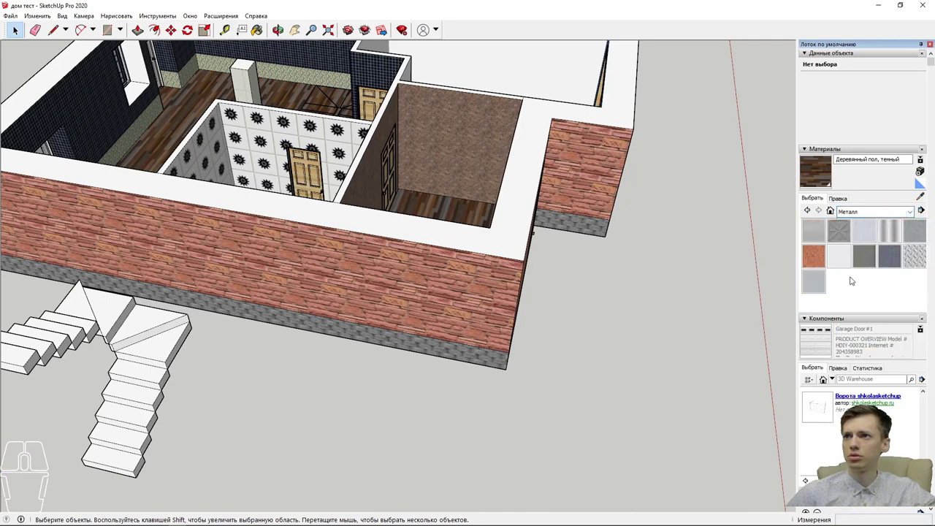
click(871, 209)
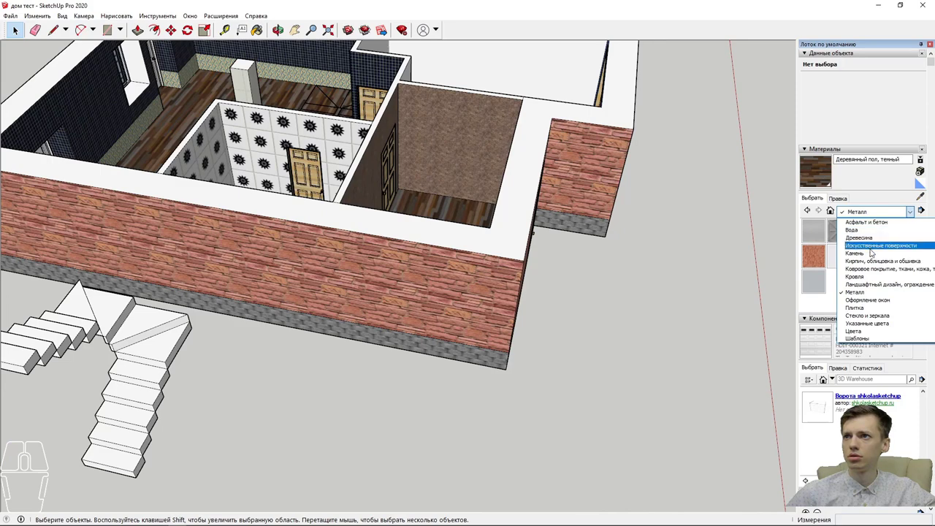
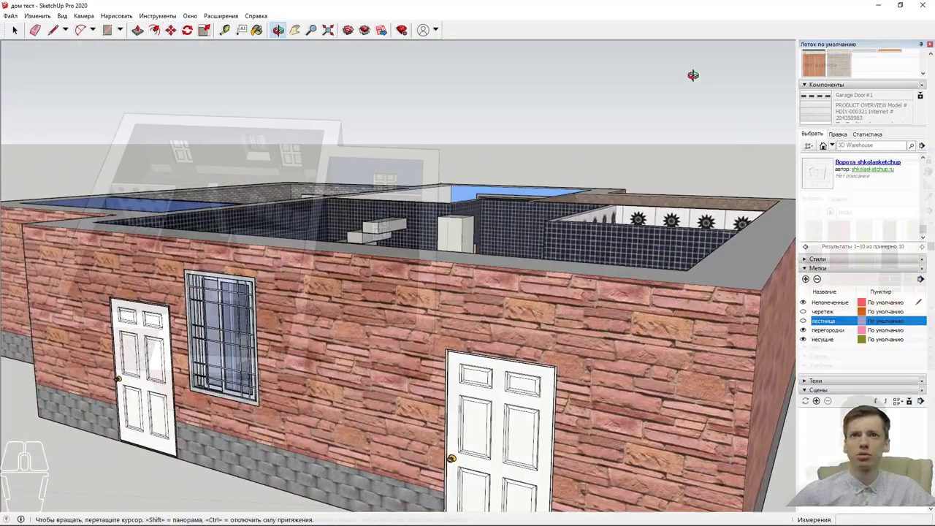
Step: Bring the house slightly closer in view before using Stair Maker
drag(565, 325, 533, 337)
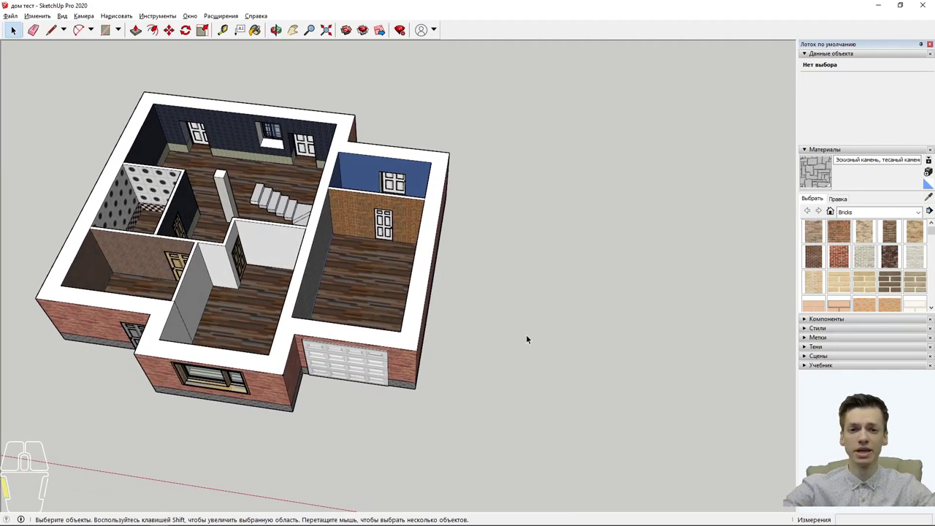
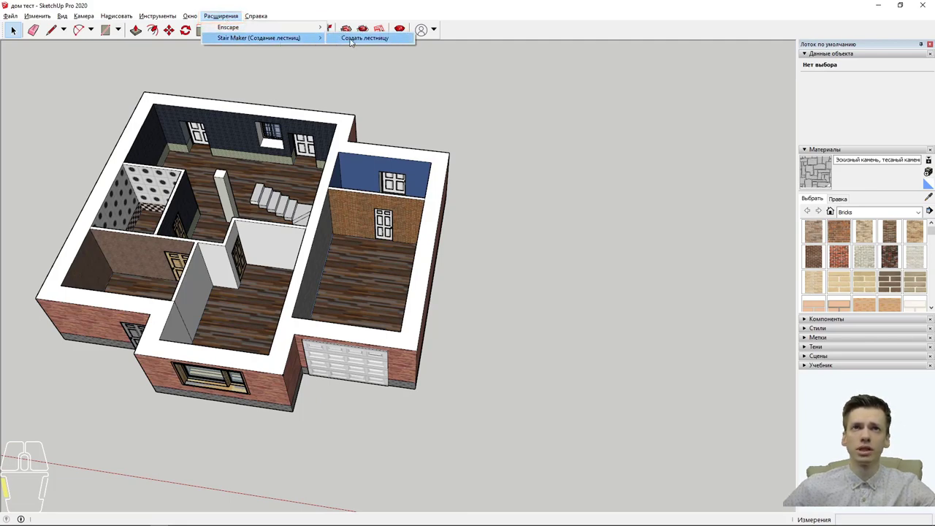
Step: Start Stair Maker's Create Staircase command from the Extensions menu
click(356, 40)
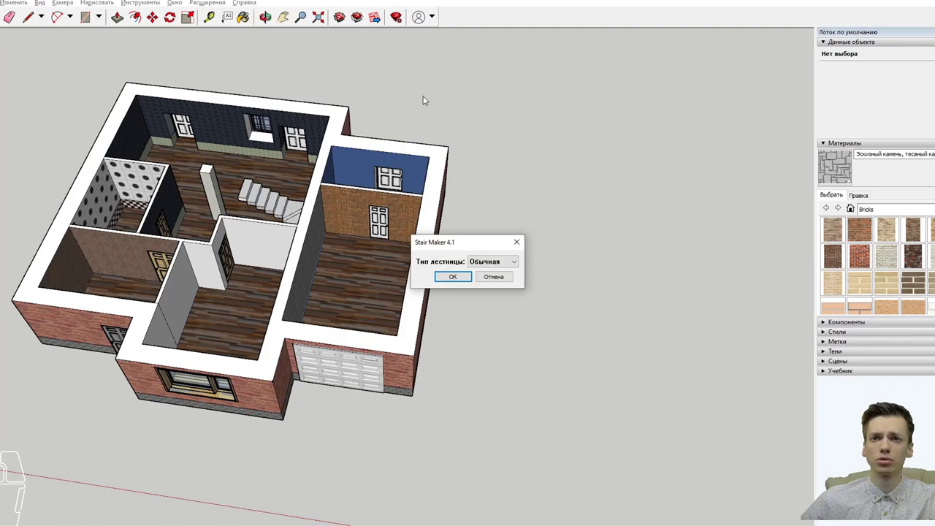
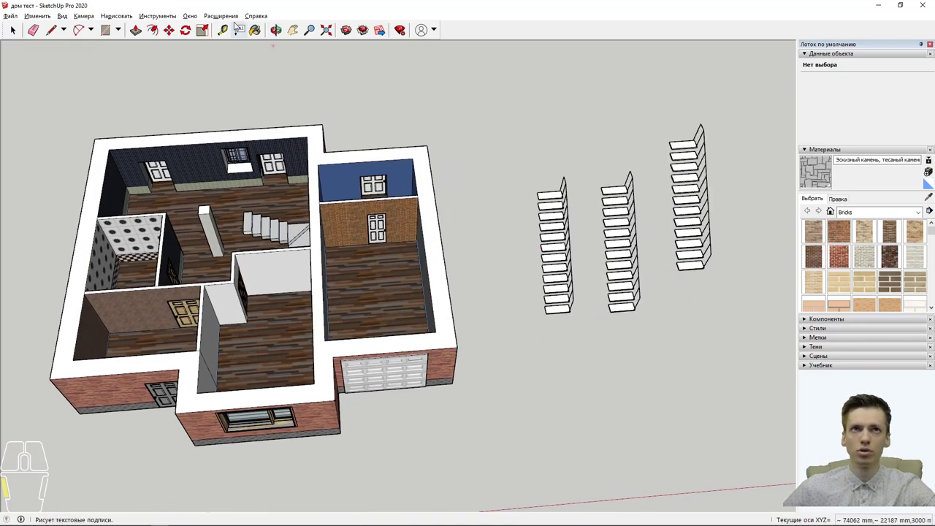
Step: Run Stair Maker again with the 3000 mm height and place a spiral staircase beside the house
click(230, 21)
click(240, 39)
click(361, 36)
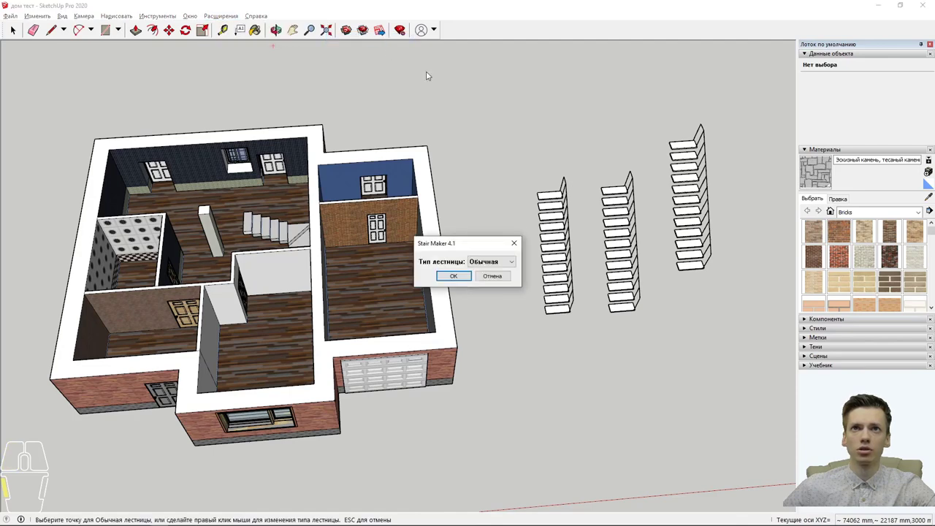
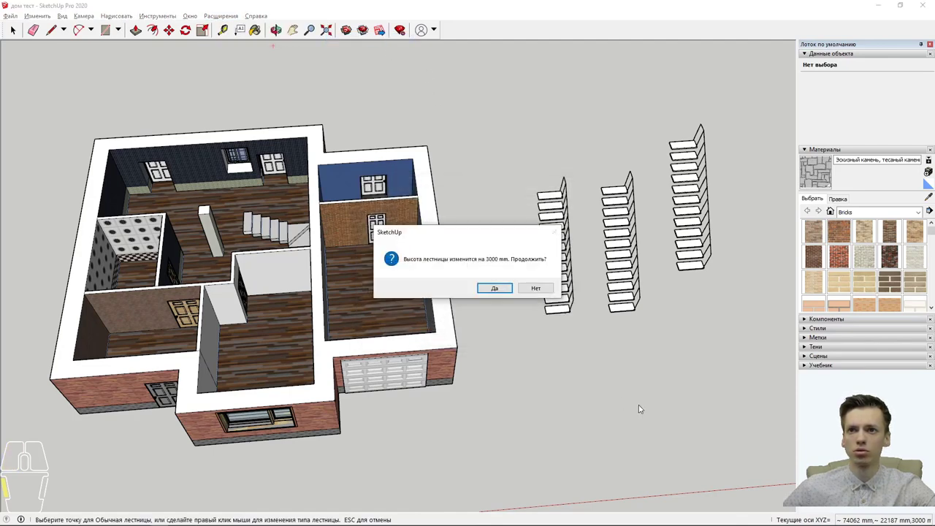
click(502, 288)
click(666, 415)
drag(664, 417, 361, 218)
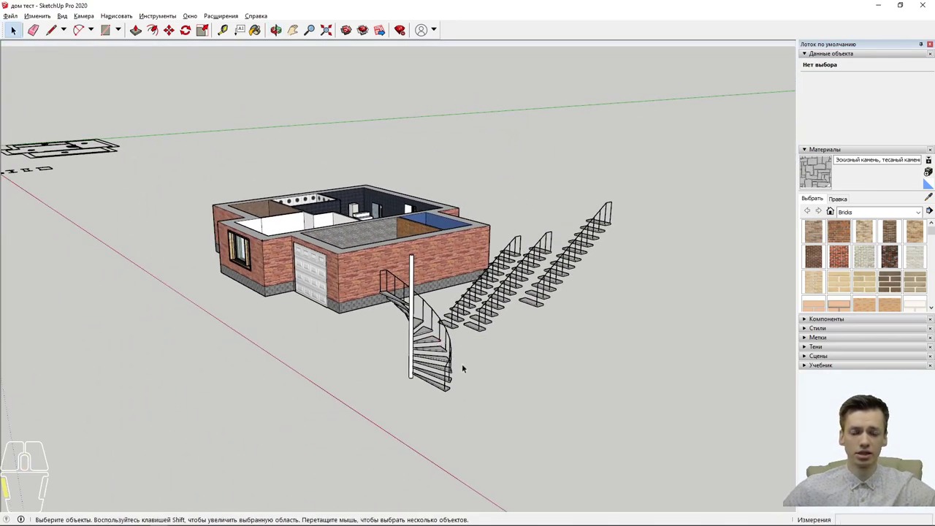
Step: Select and delete all generated staircases and the Rails group, leaving only the house
drag(466, 368, 559, 423)
drag(633, 473, 533, 295)
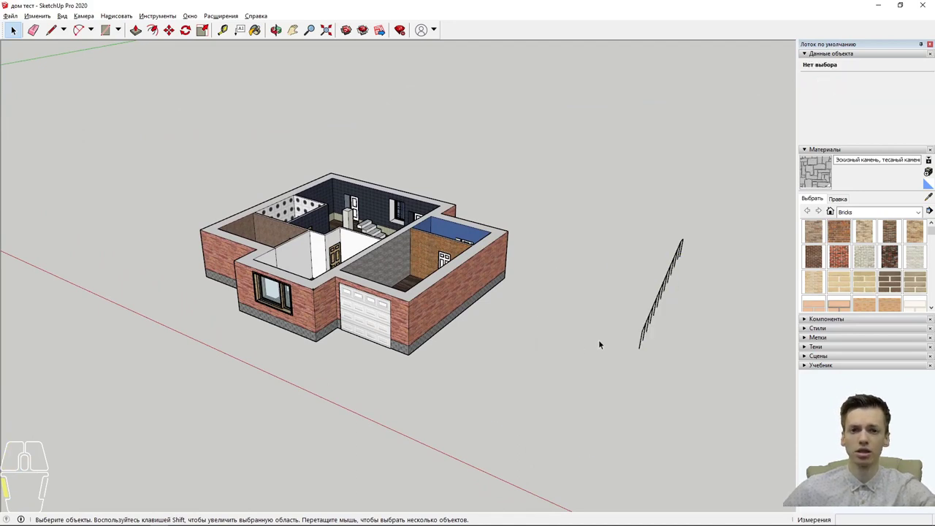
drag(696, 361, 634, 214)
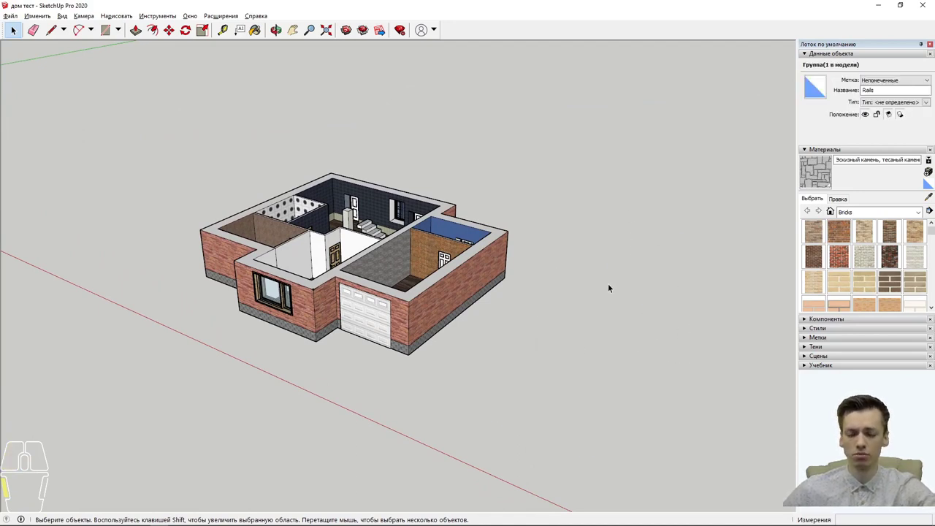
drag(521, 339, 553, 357)
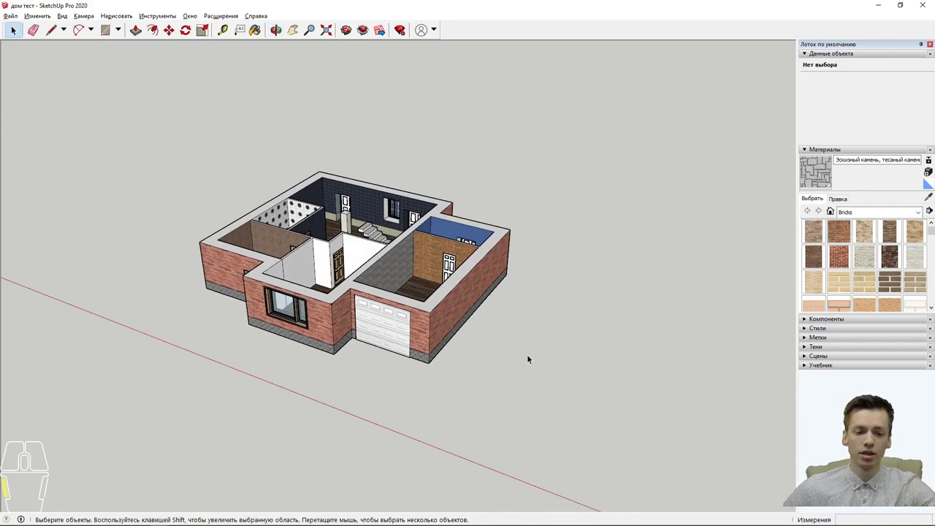
Step: Bring up the Window menu's panel list and the Extension Manager
click(450, 263)
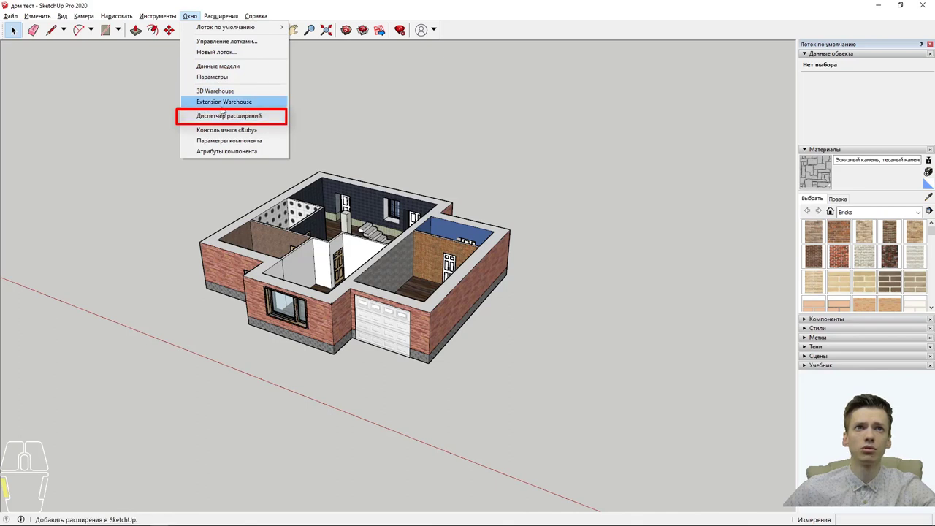
click(450, 263)
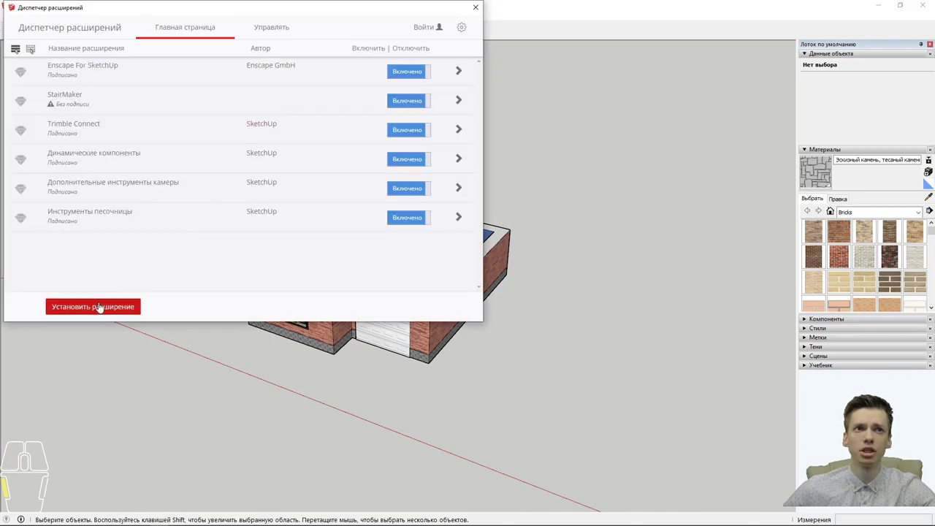
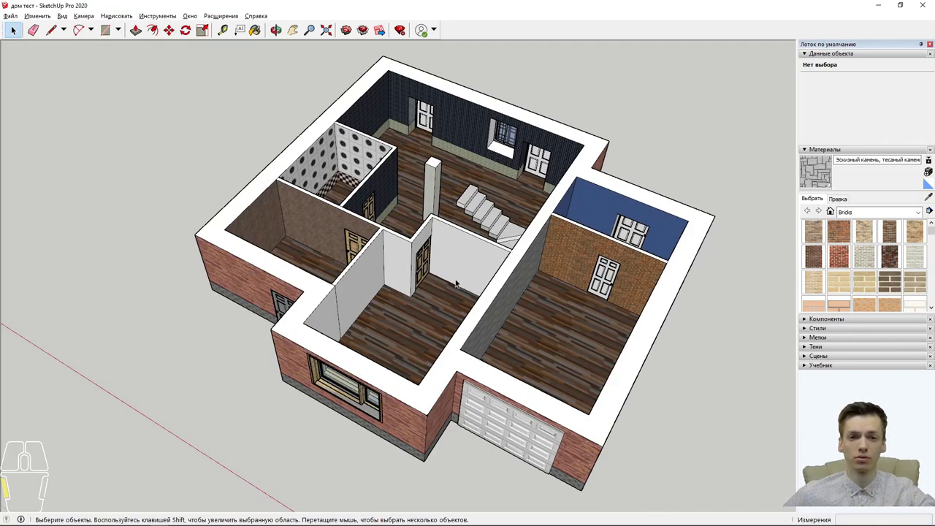
Step: Bring up the 3D Warehouse library from the Window menu and move it over the model
click(190, 20)
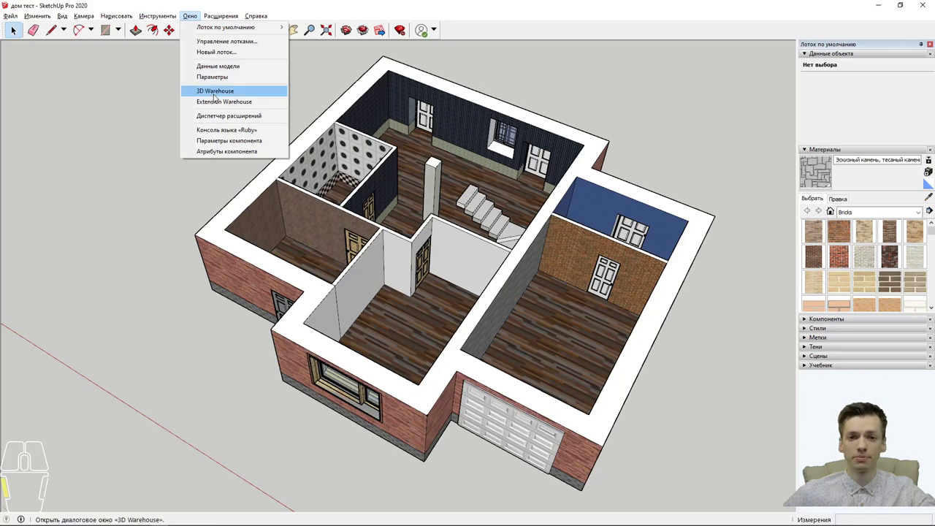
click(218, 94)
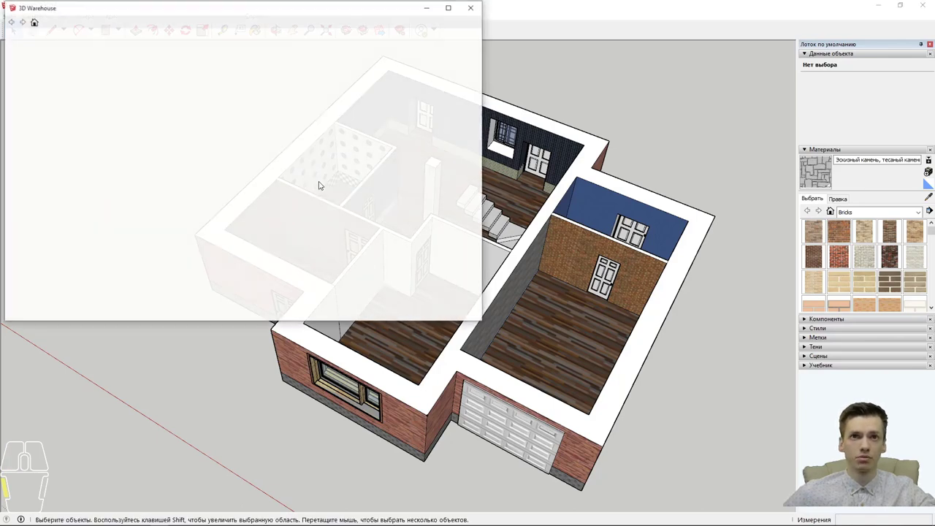
drag(282, 11, 400, 109)
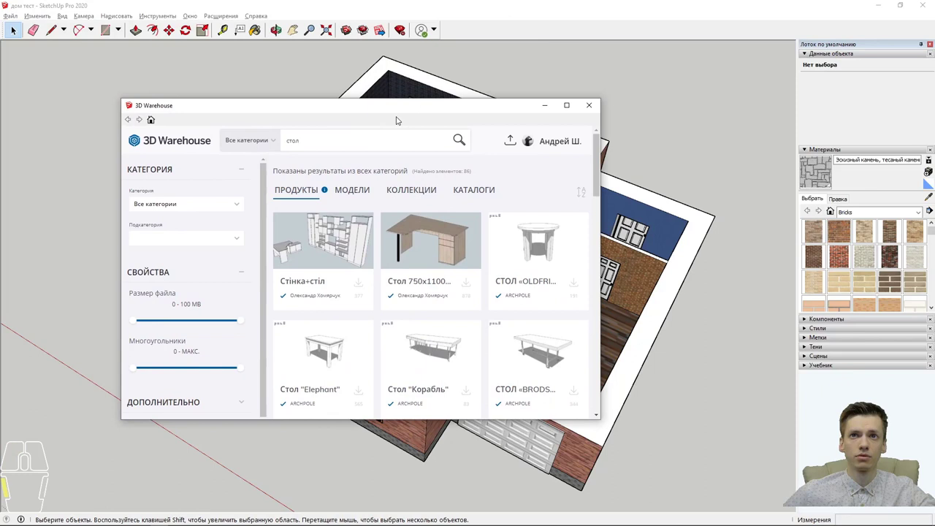
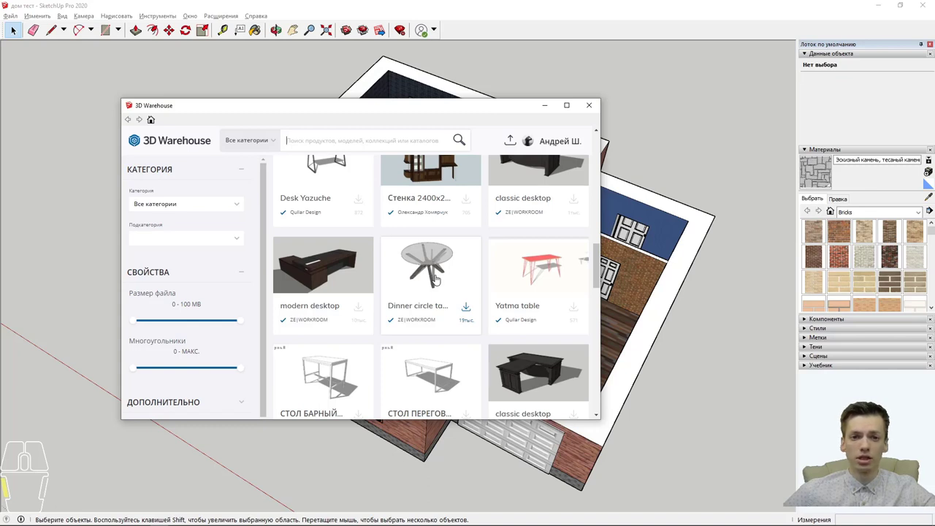
Step: Browse the 'стол' results, start downloading a glass round table, then cancel it
scroll(up, 3)
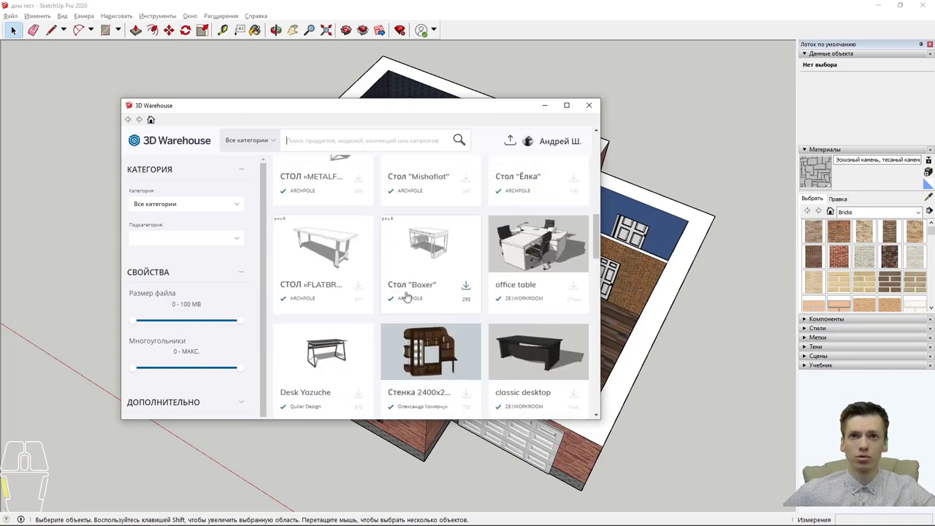
scroll(down, 3)
click(470, 313)
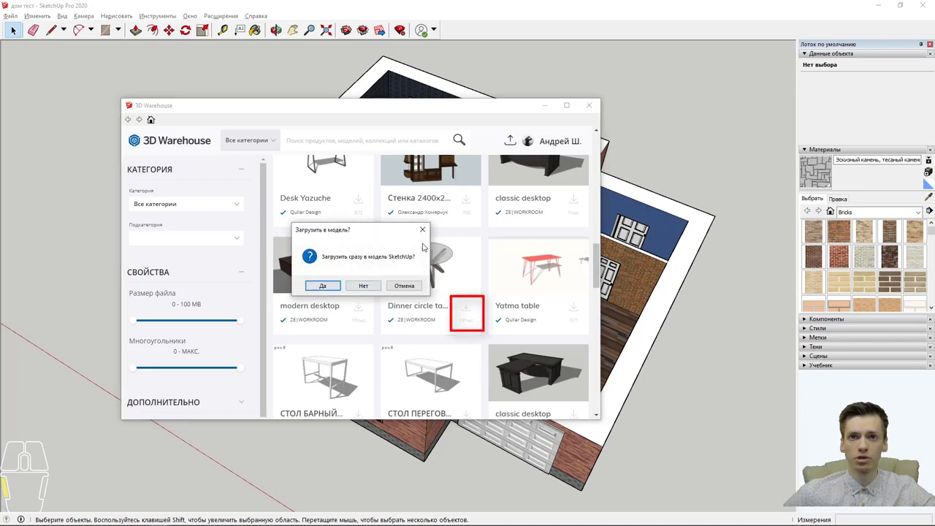
click(431, 230)
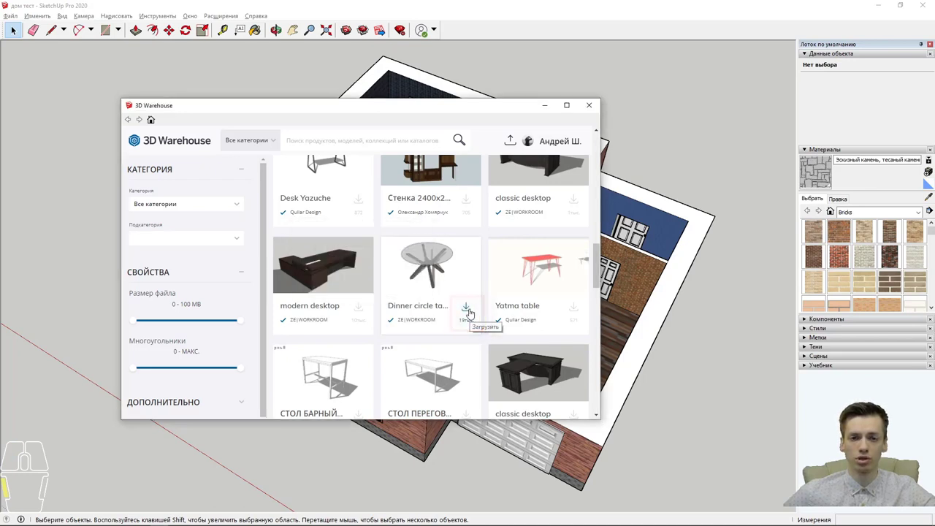
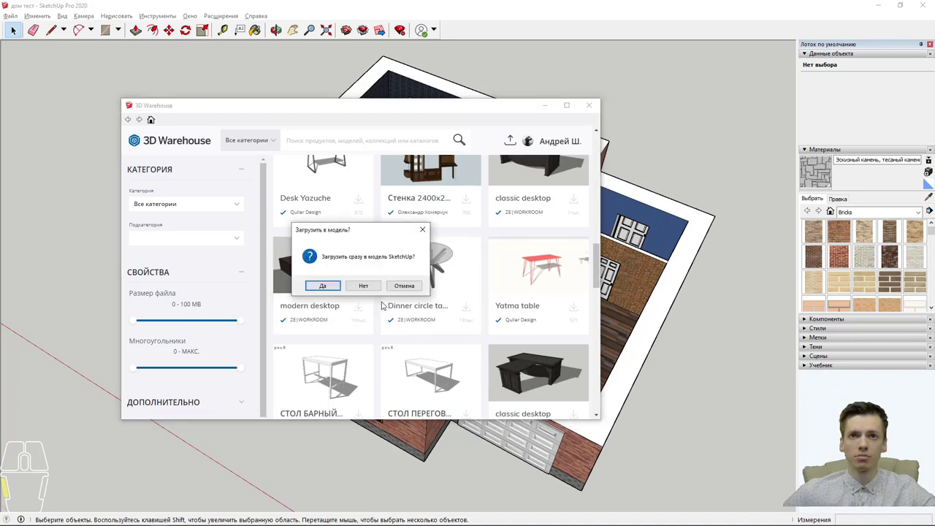
click(330, 289)
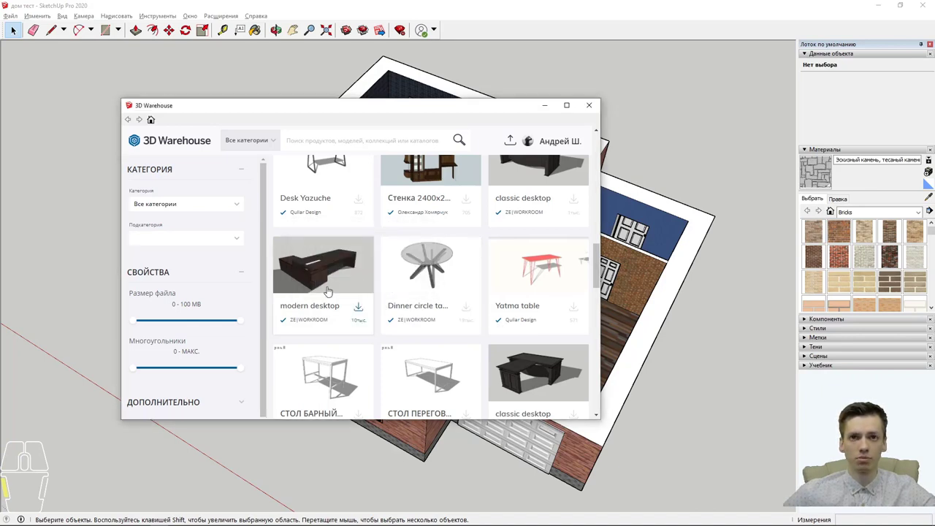
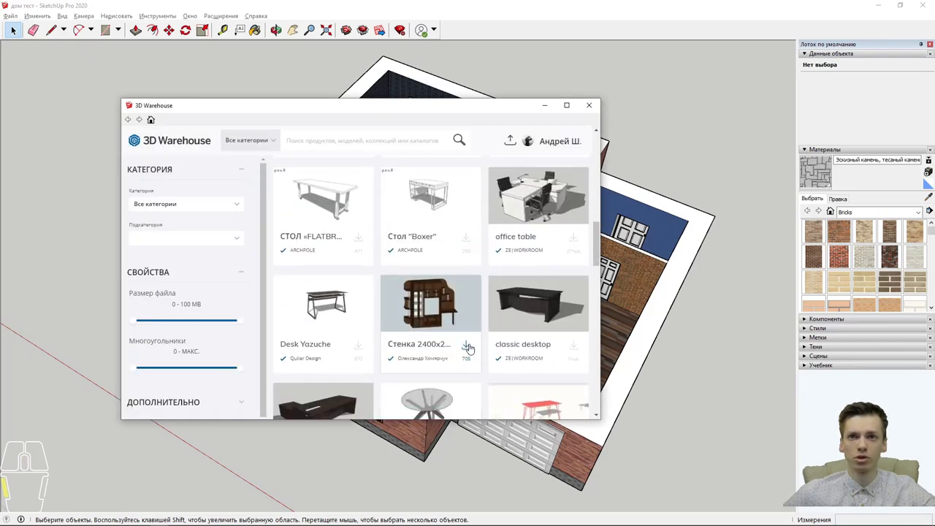
Step: Download the wall-unit cabinet and place it against the room wall beside the door
click(333, 288)
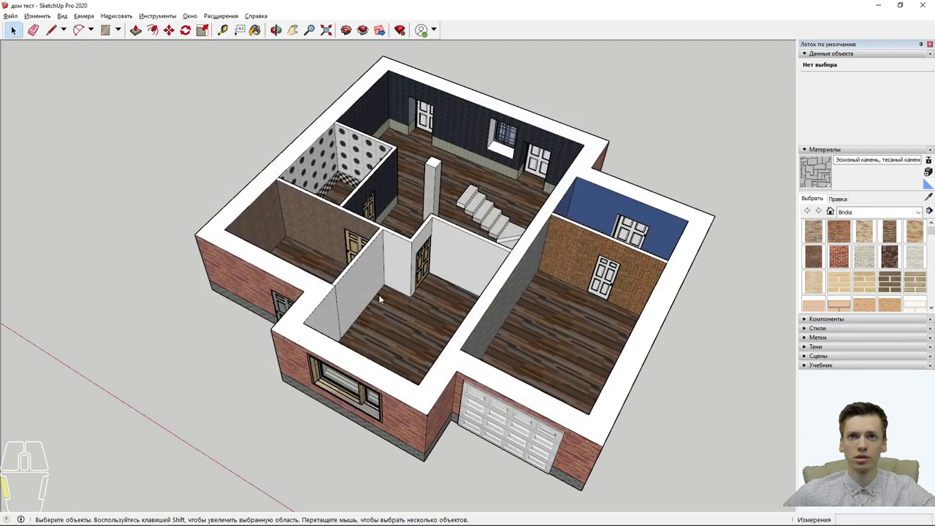
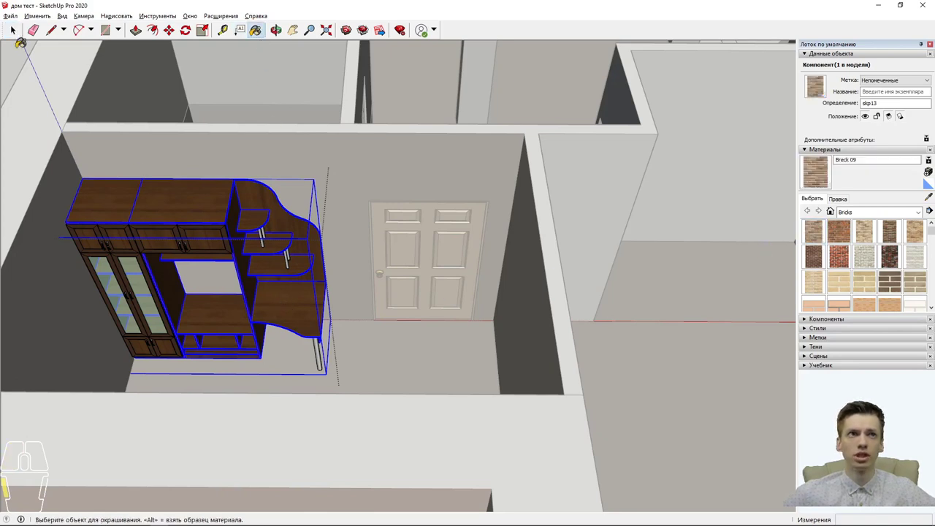
click(12, 40)
click(16, 27)
Step: Enter the cabinet component and select its desktop panel for editing
double_click(288, 305)
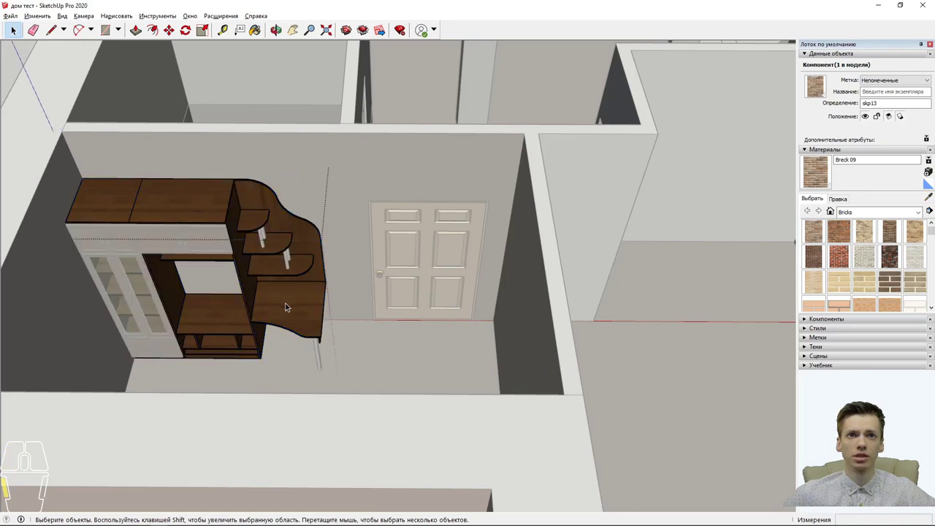
click(289, 317)
click(289, 319)
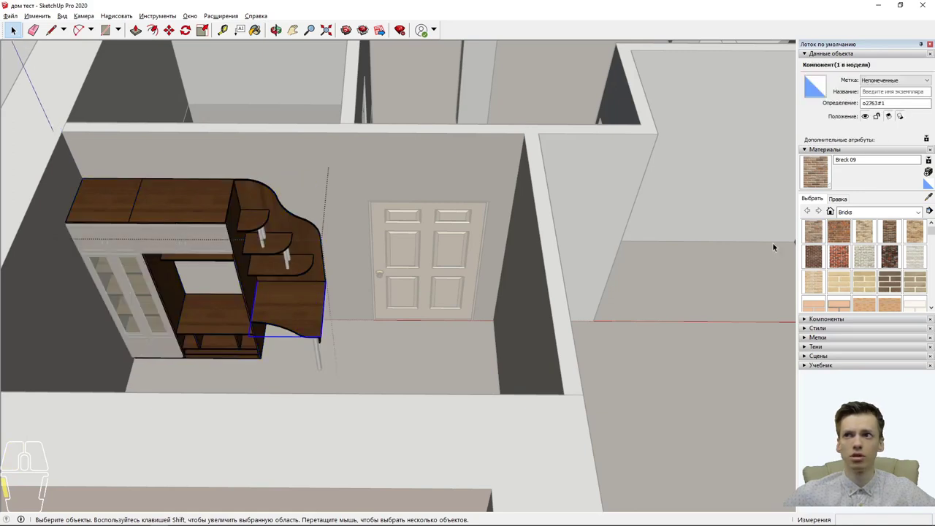
Step: Switch the Materials tray to the Древесина collection and paint the desktop with 'Дерево, ОСП'
scroll(down, 3)
scroll(up, 3)
click(879, 215)
click(877, 232)
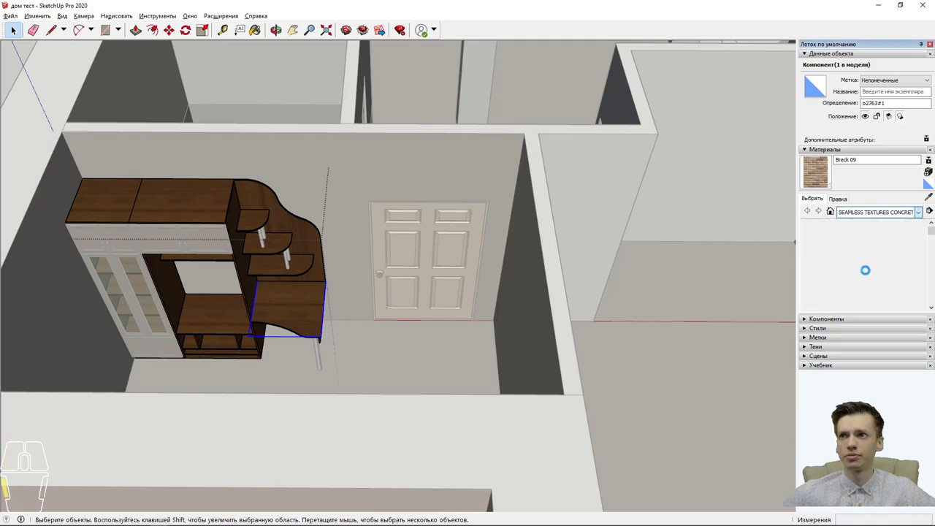
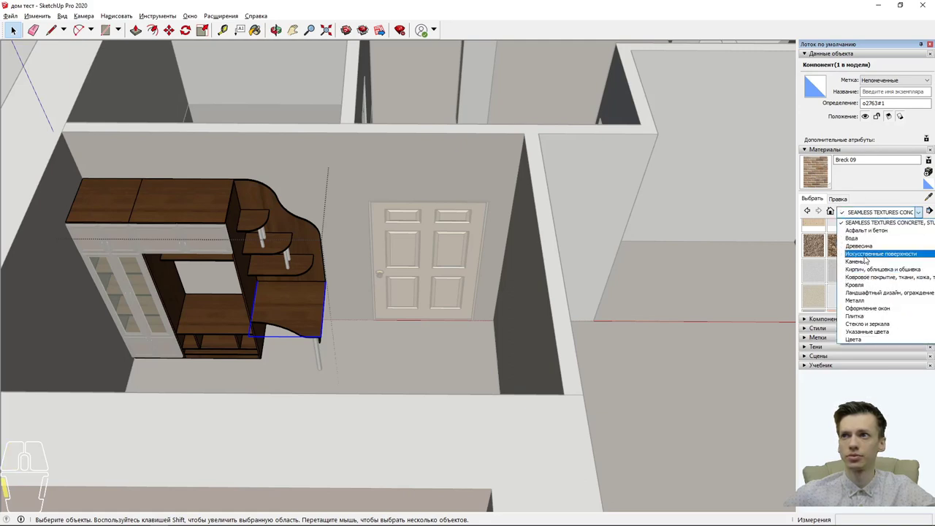
scroll(up, 3)
middle_click(873, 256)
middle_click(873, 258)
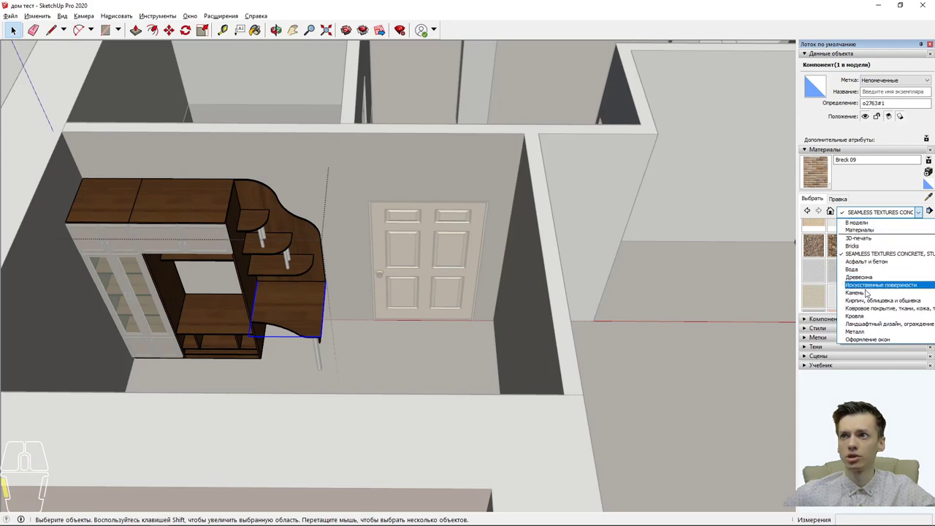
click(864, 279)
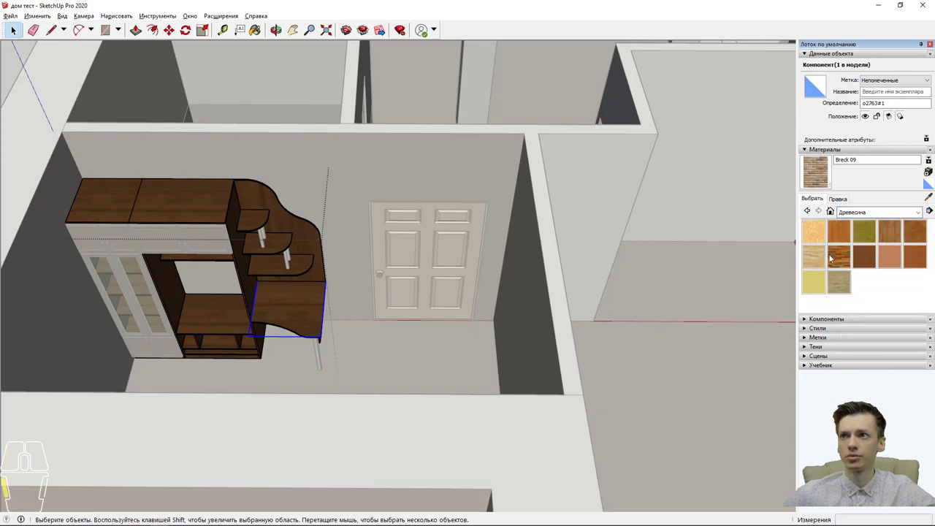
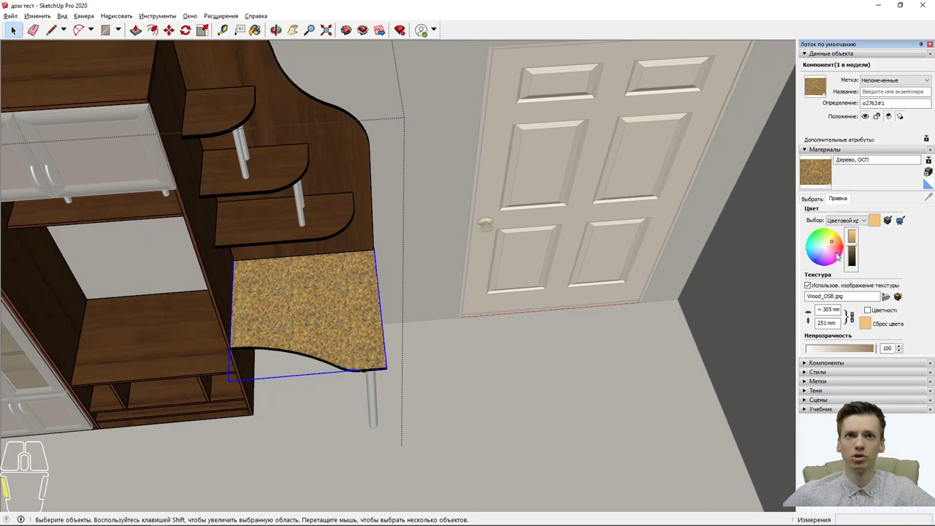
Step: Finish editing the cabinet component and view the whole floor
double_click(604, 382)
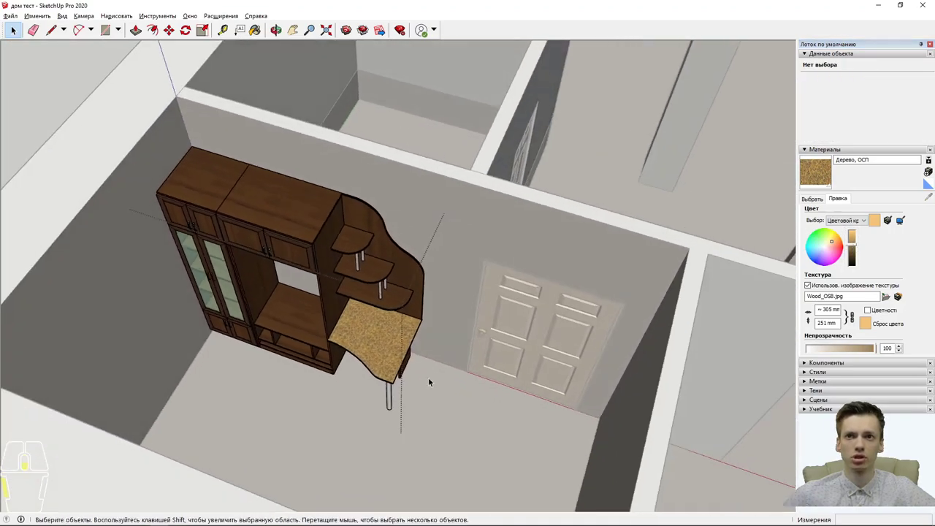